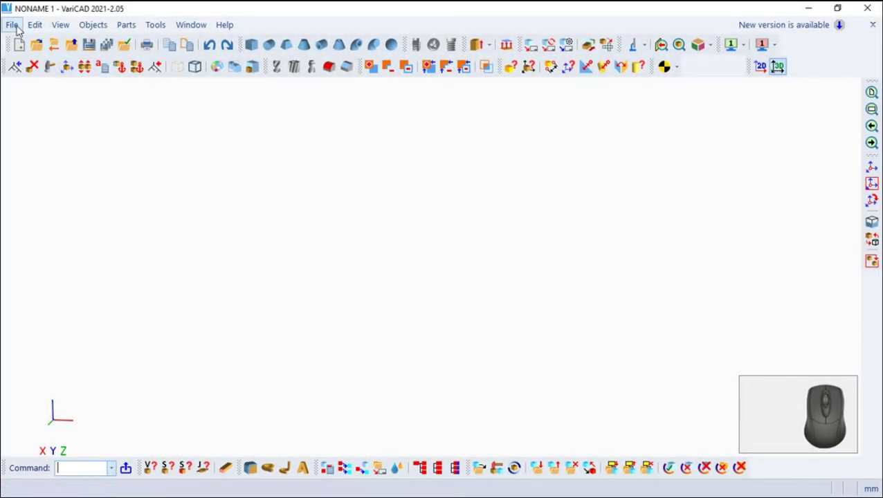
Create a new empty drawing NONAME 2 via File > New
{"action": "left_click", "coordinate": [21, 31]}
{"action": "left_click", "coordinate": [44, 49]}
{"action": "left_click_drag", "start_coordinate": [325, 82], "coordinate": [115, 309]}
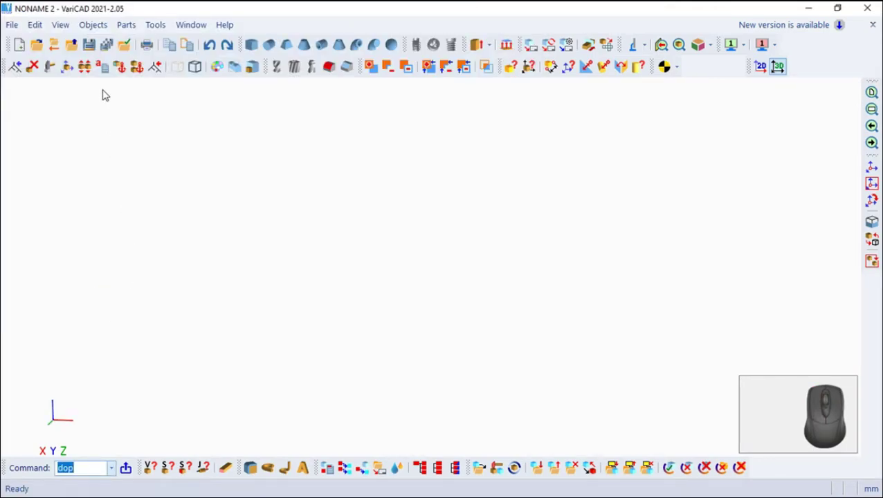
Start a cylinder with diameter 1 and length 16.5 mm, keeping the default solid colour
{"action": "left_click", "coordinate": [106, 30]}
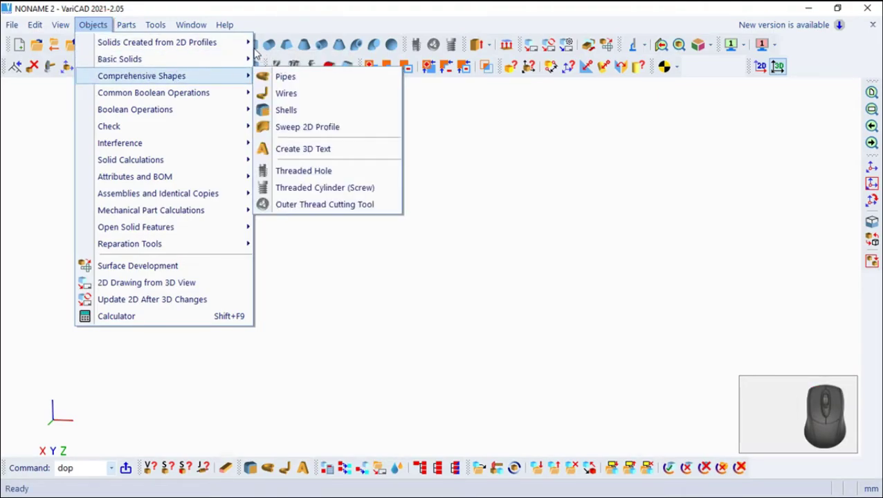
{"action": "left_click", "coordinate": [298, 80]}
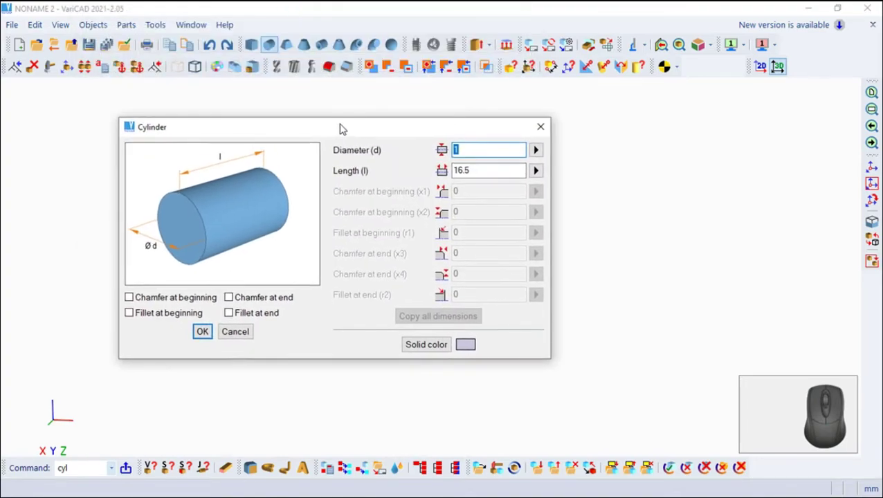
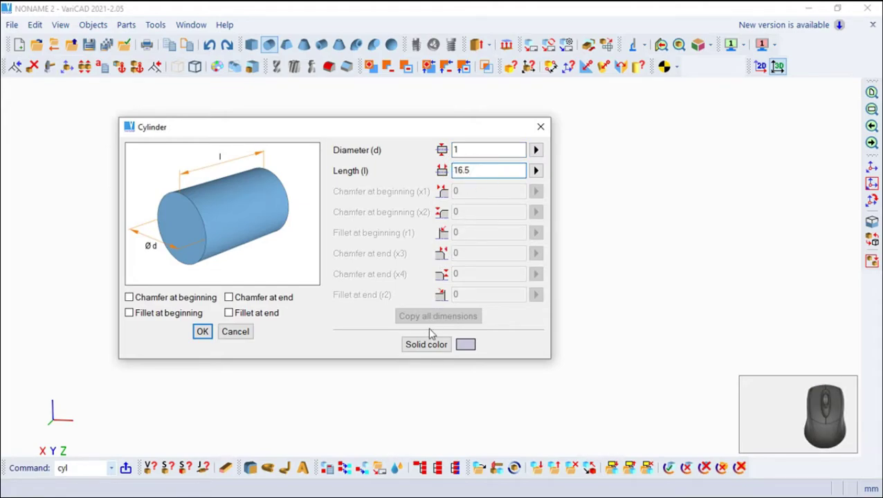
{"action": "left_click", "coordinate": [435, 353]}
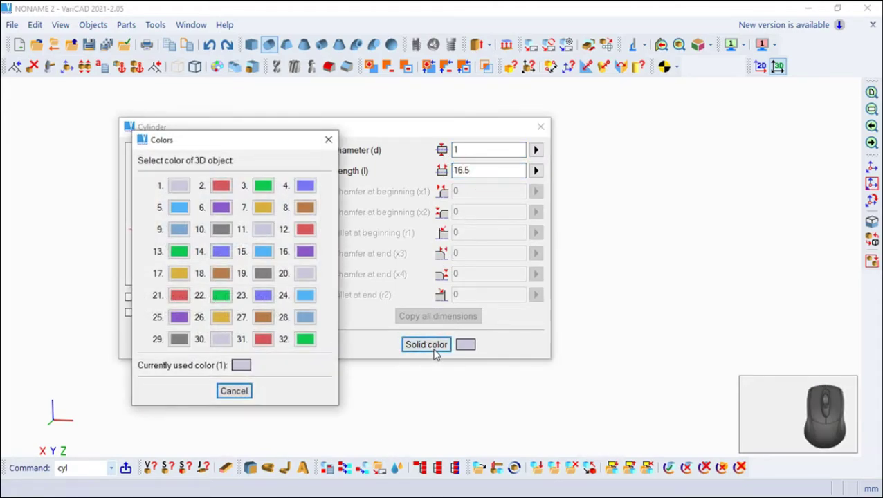
{"action": "left_click", "coordinate": [182, 189]}
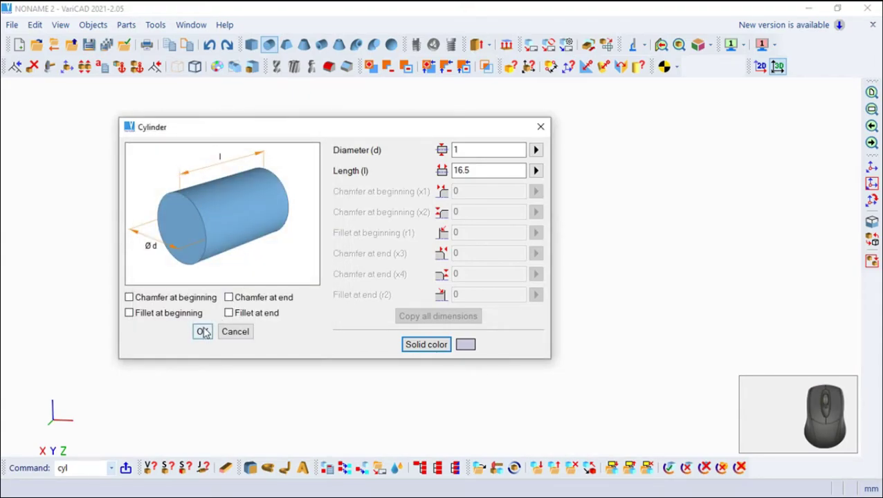
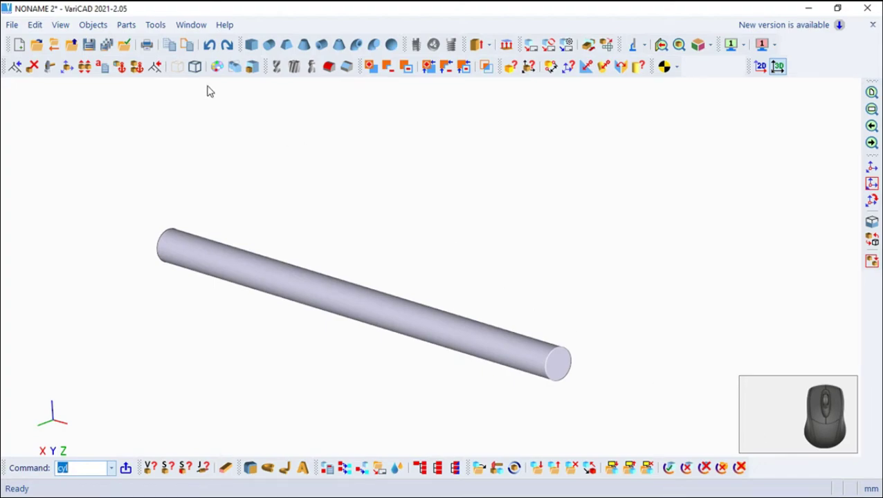
Start a sphere of diameter 1.6 with a left-side cut at 0.8 mm
{"action": "left_click", "coordinate": [95, 32]}
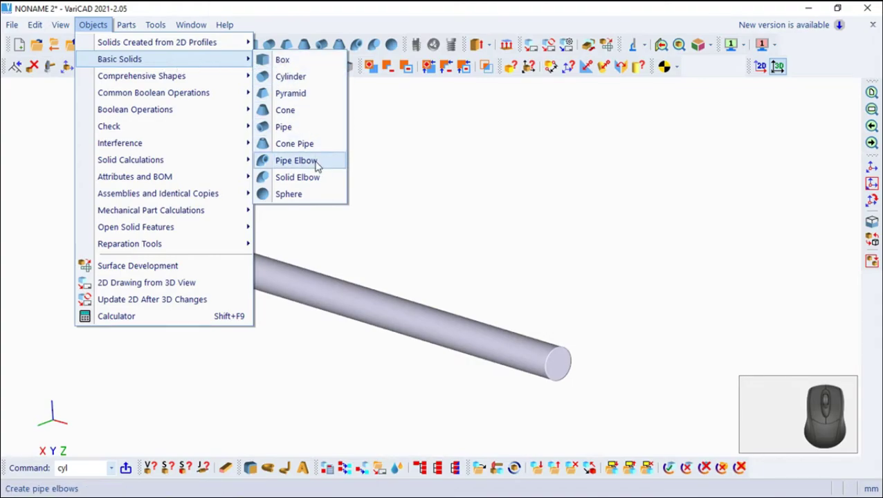
{"action": "left_click", "coordinate": [315, 204]}
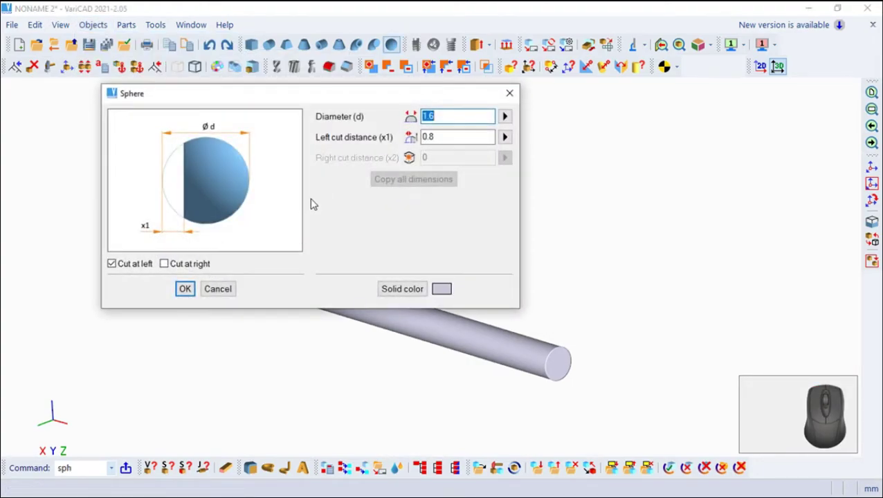
{"action": "left_click", "coordinate": [168, 271]}
{"action": "left_click", "coordinate": [170, 270]}
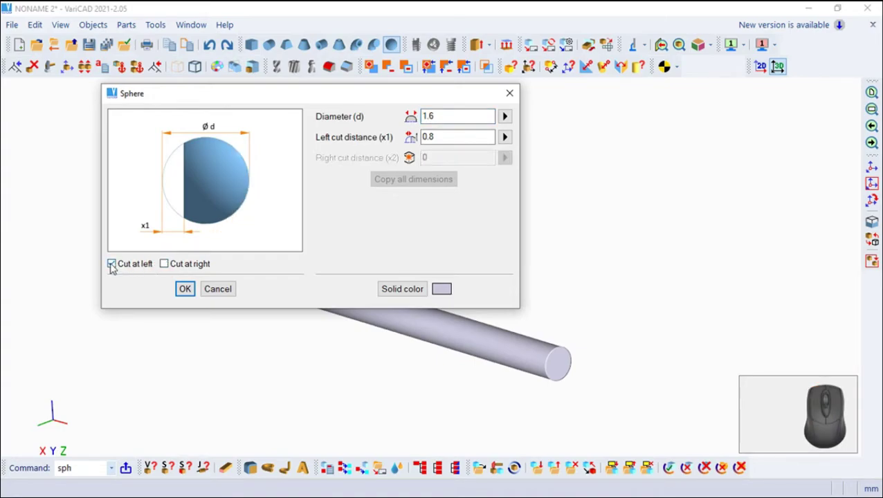
{"action": "left_click", "coordinate": [116, 268]}
{"action": "left_click", "coordinate": [116, 269]}
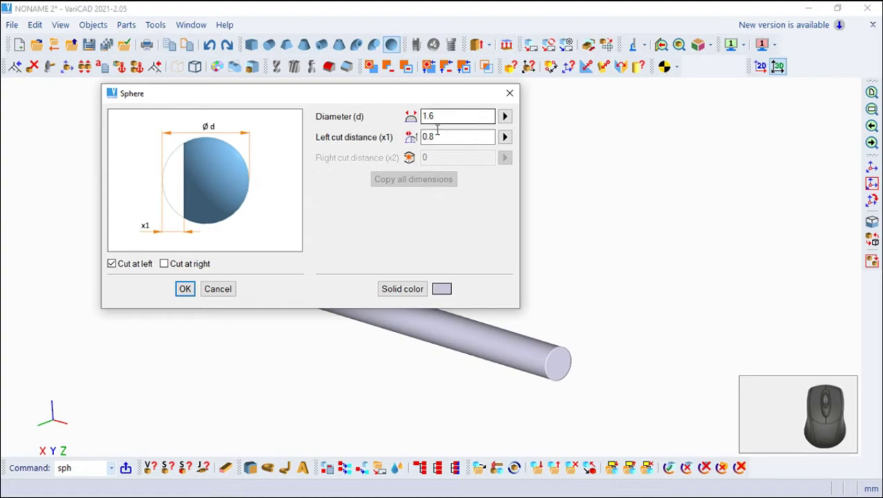
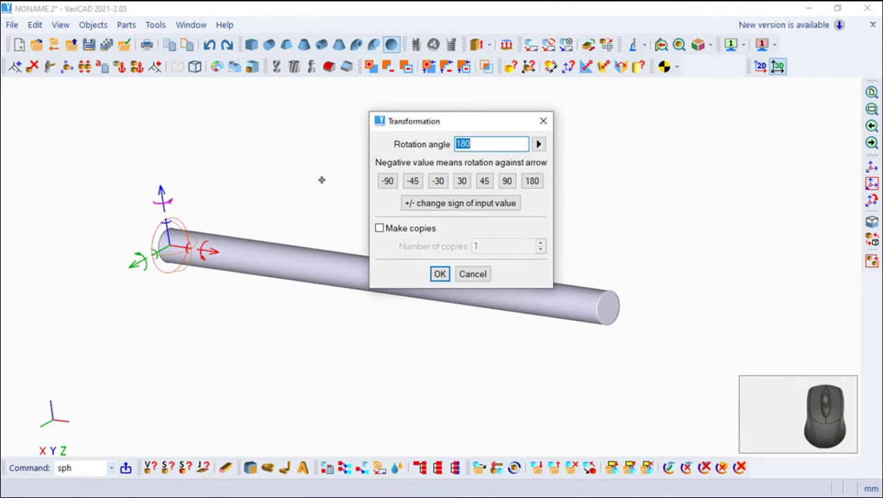
Rotate the half sphere 180 degrees so it caps the cylinder's left end
{"action": "left_click", "coordinate": [540, 188]}
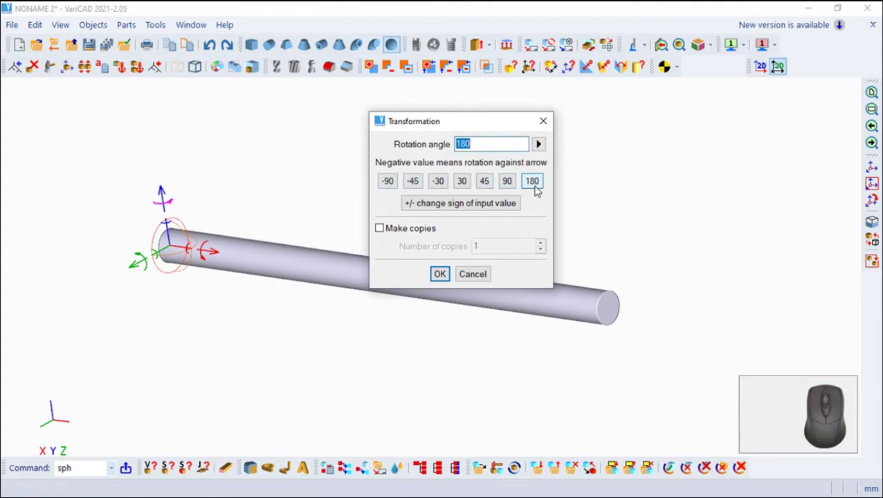
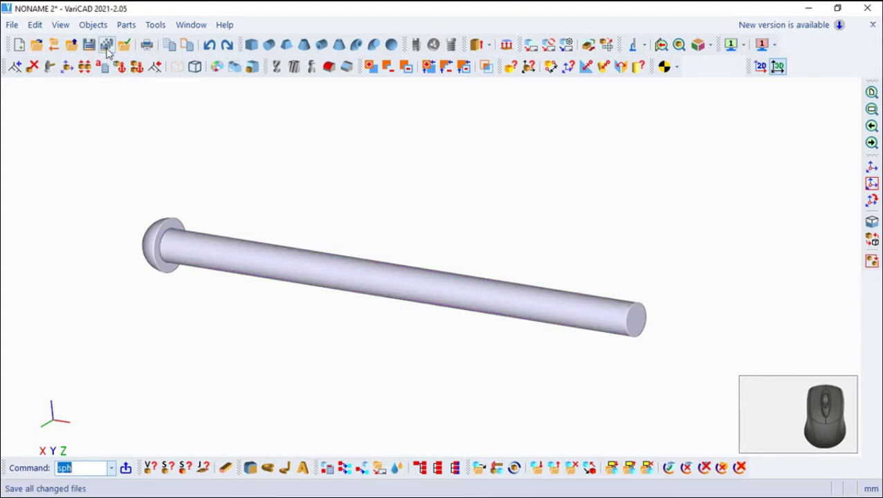
Add the half-sphere head and cylinder shaft into one solid with Boolean Add
{"action": "left_click", "coordinate": [97, 27]}
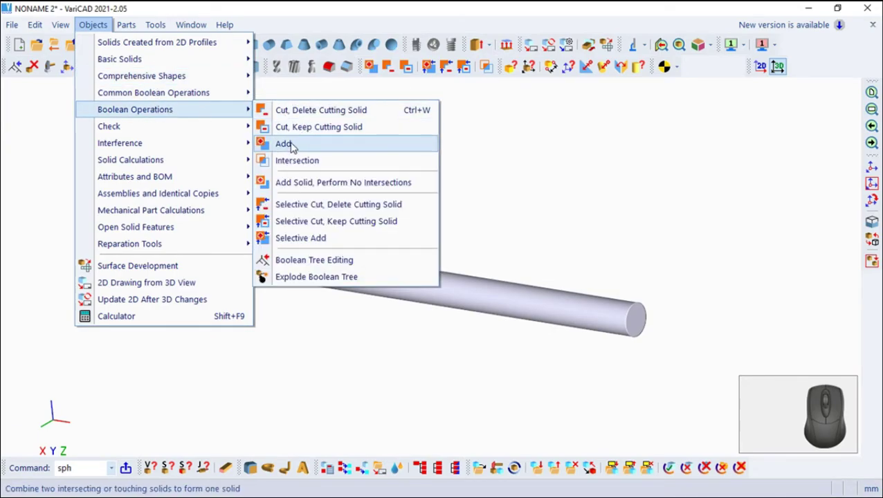
{"action": "left_click", "coordinate": [295, 148]}
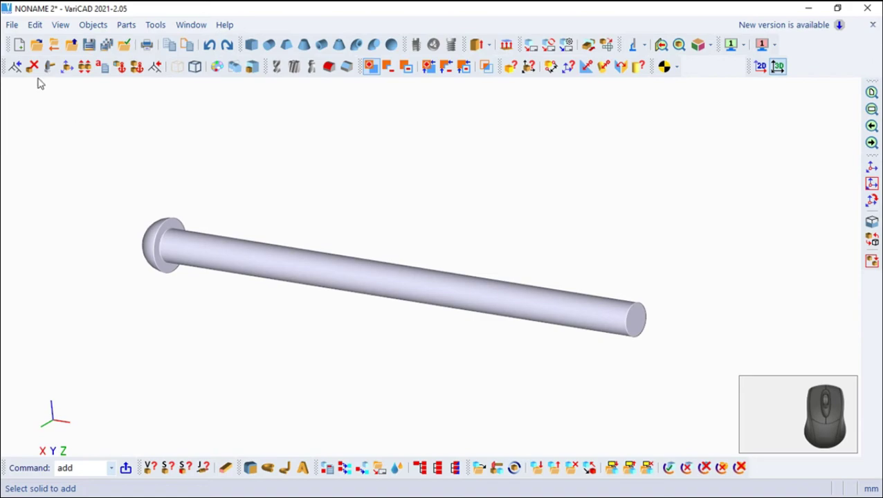
Bring up Save As to store the pin drawing under a new name
{"action": "left_click", "coordinate": [15, 30]}
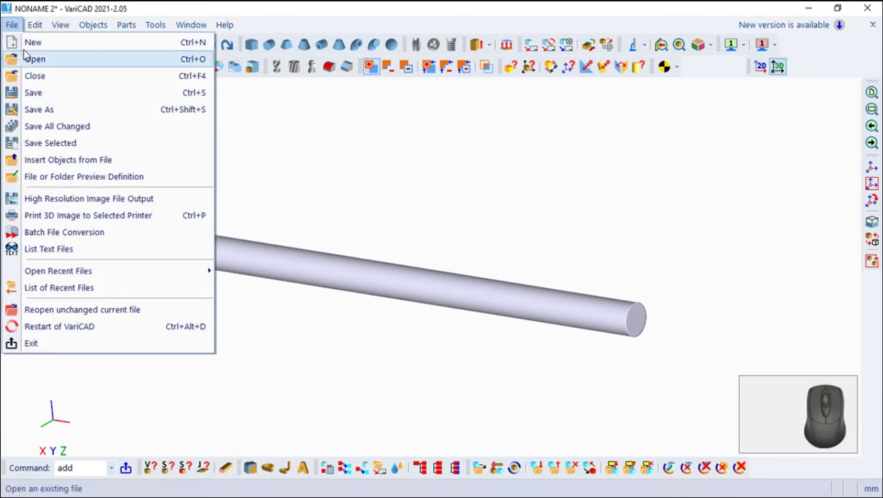
{"action": "left_click", "coordinate": [47, 116]}
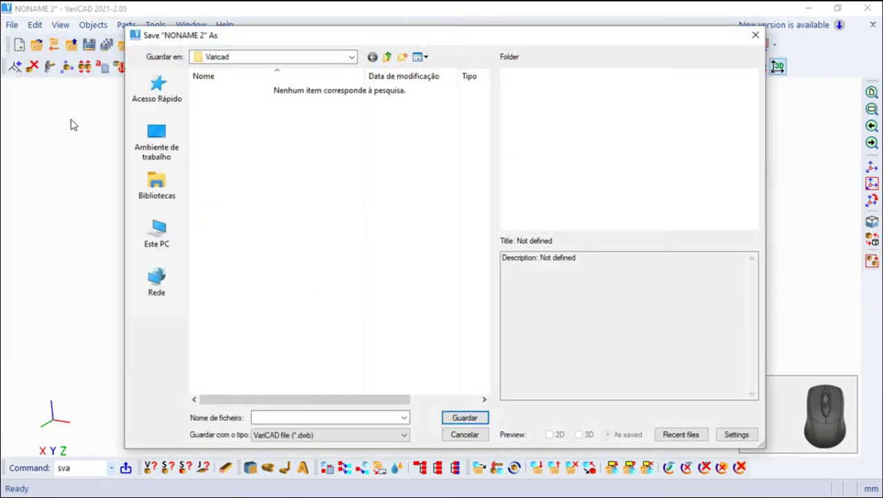